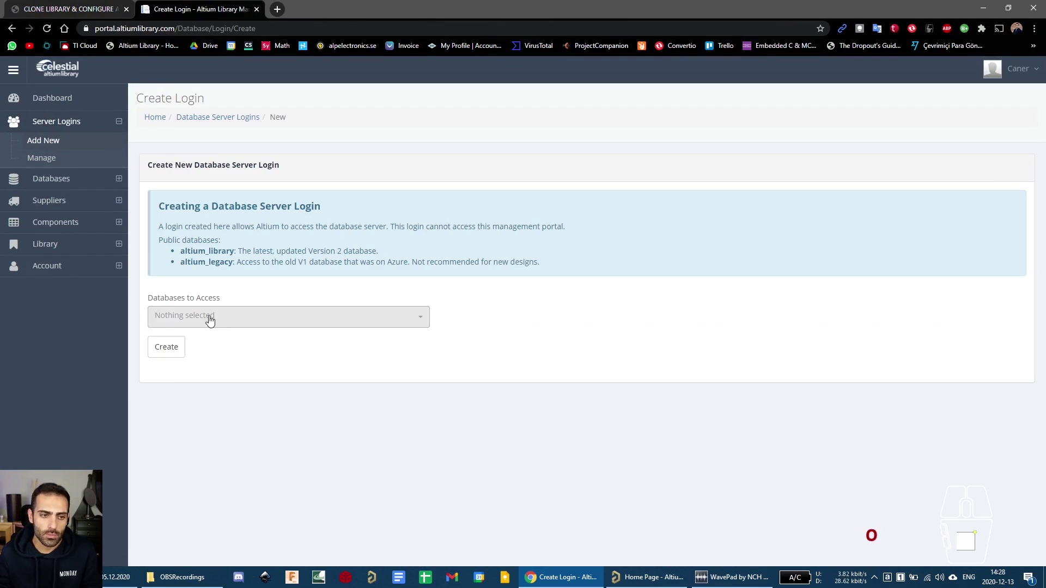
Expand the Databases to Access list on the Create Login page.
left_click(211, 322)
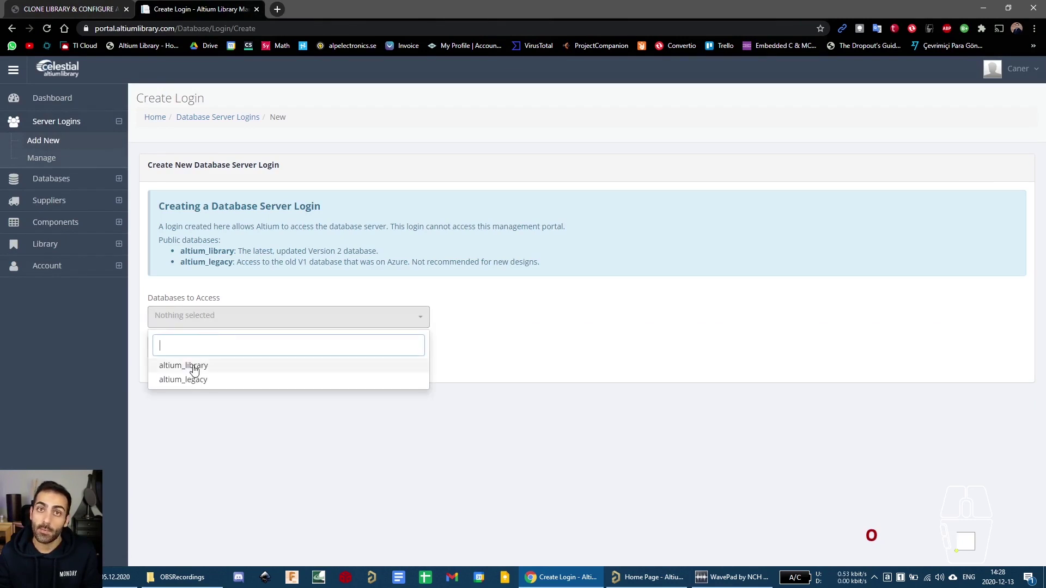
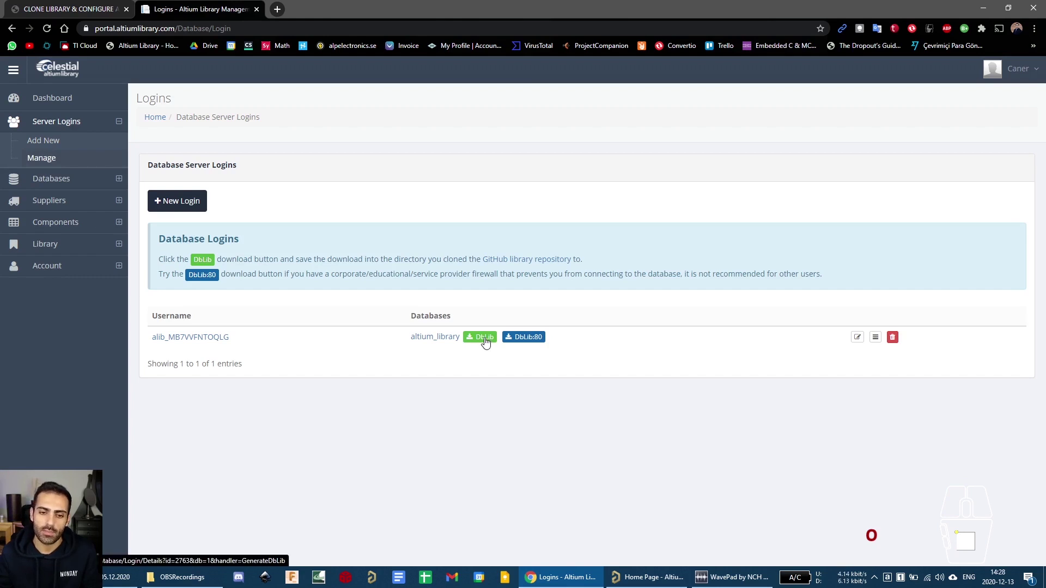
Download the login's DbLib and save it over the existing Celestial DbLib file in C:\altium-library.
left_click(486, 344)
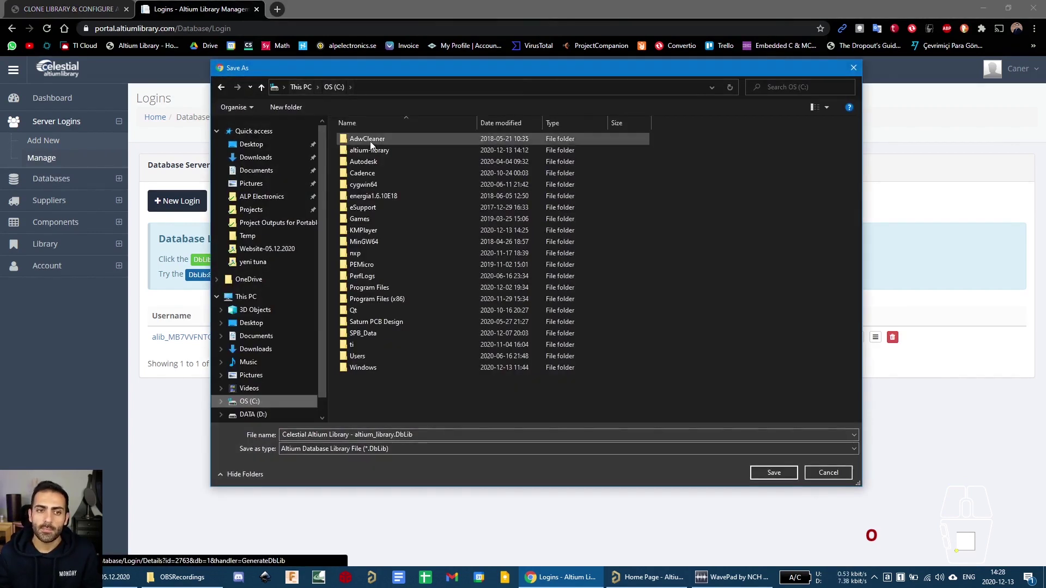
double_click(369, 149)
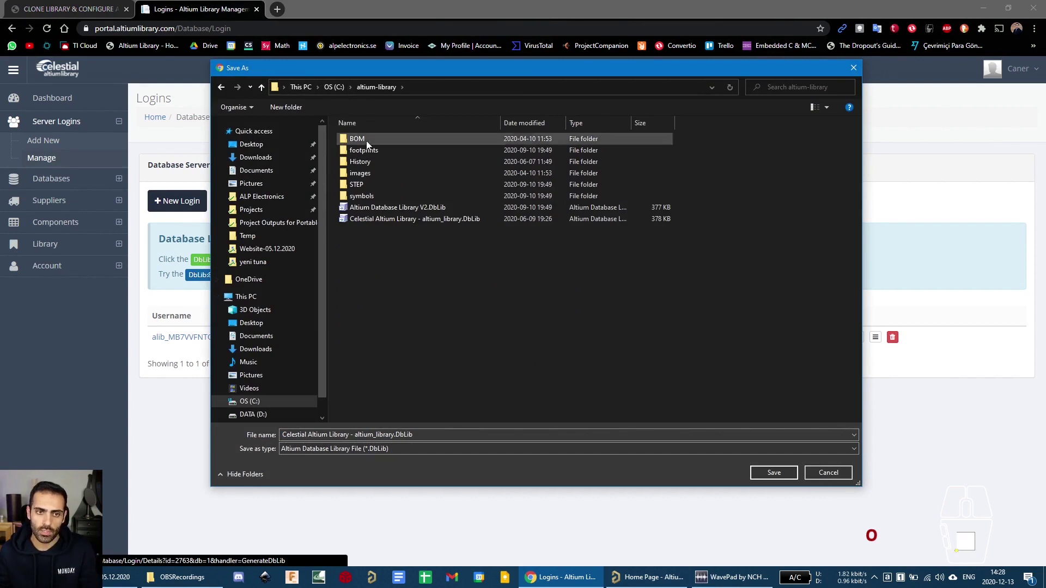
left_click(336, 92)
double_click(363, 151)
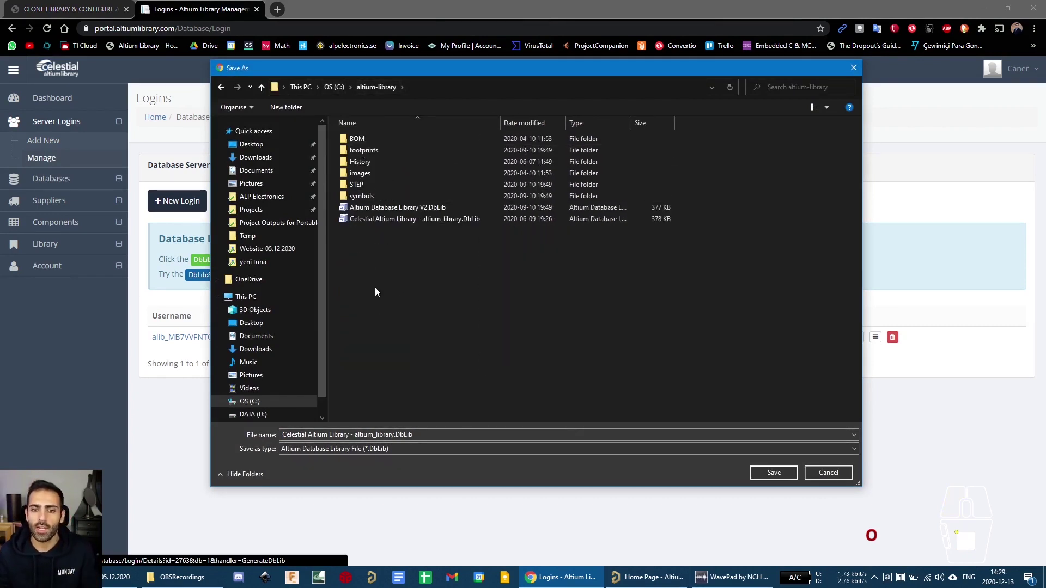
left_click(398, 222)
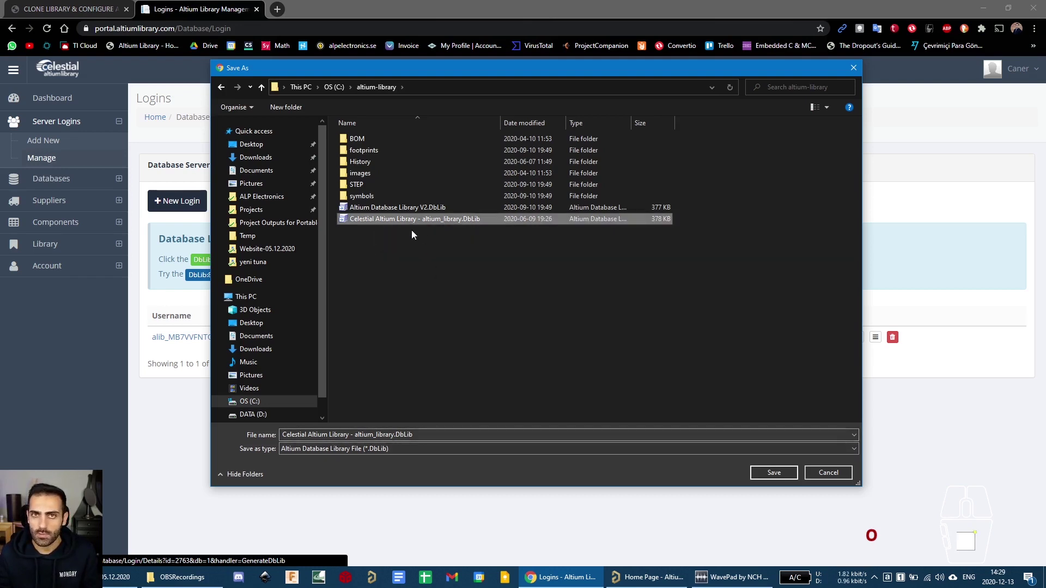
left_click(827, 472)
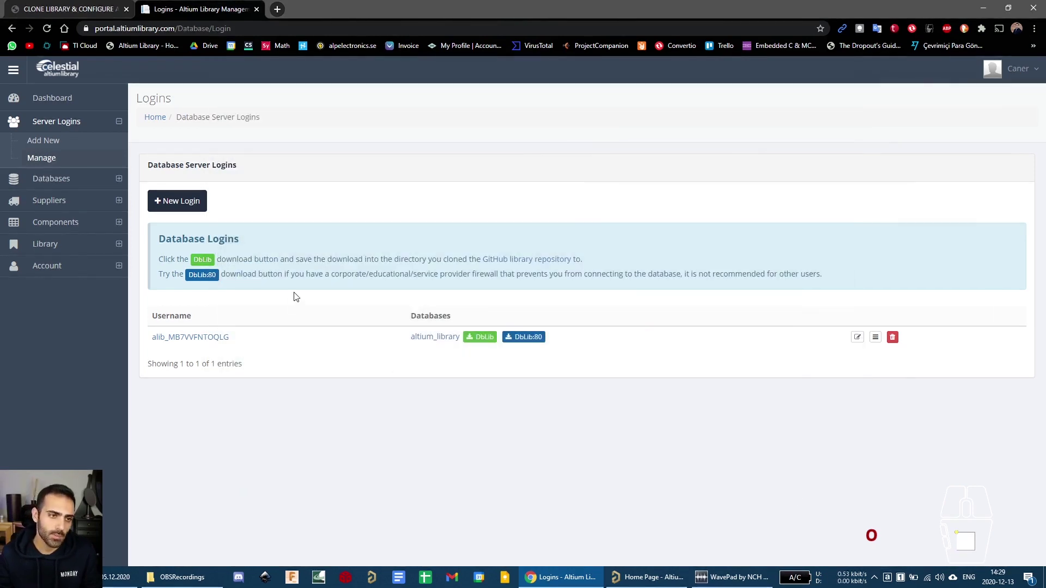
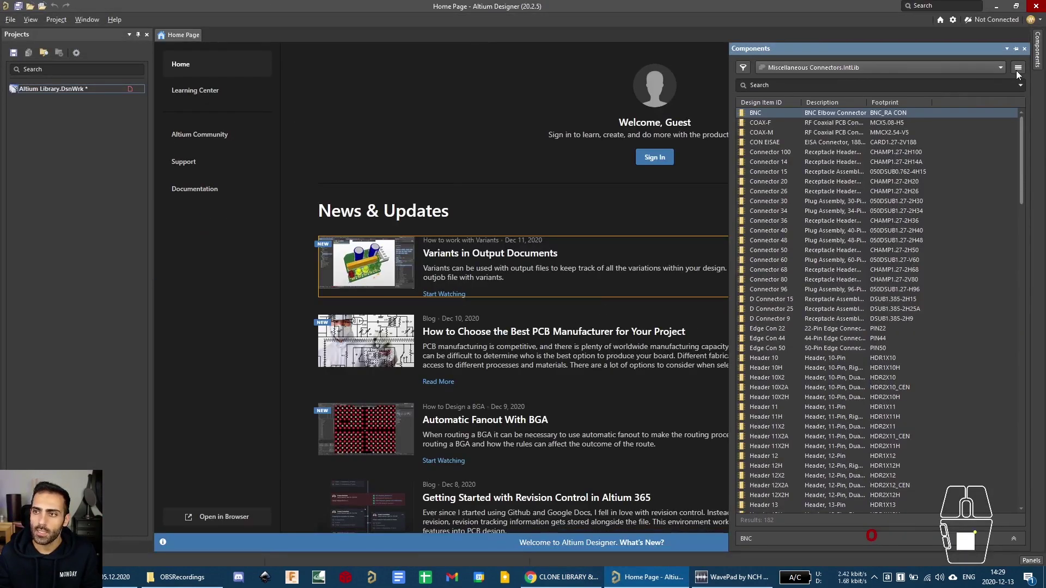
Bring up the Panels list to show the Components panel.
left_click(1039, 62)
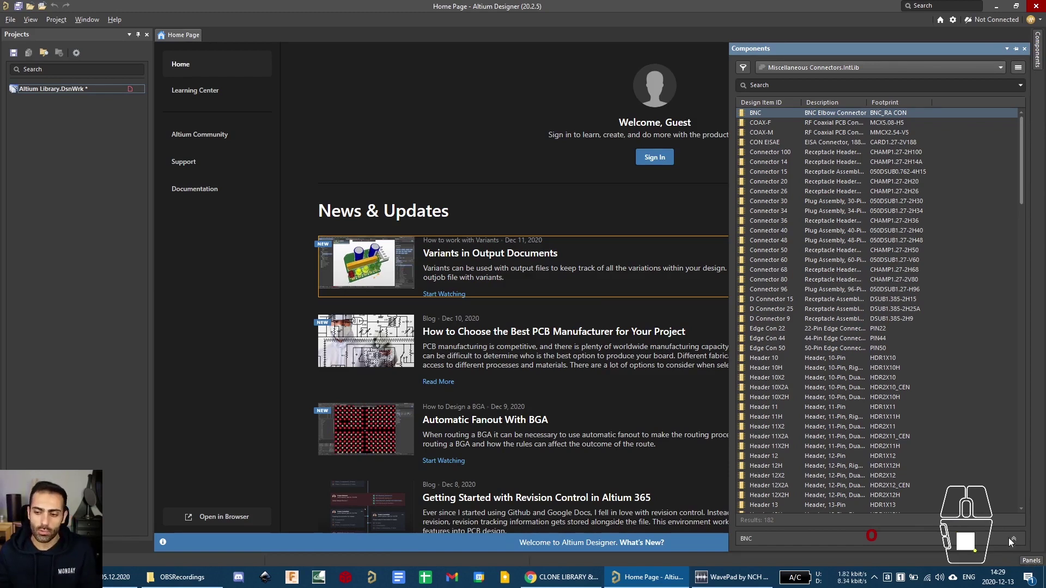
left_click(1037, 560)
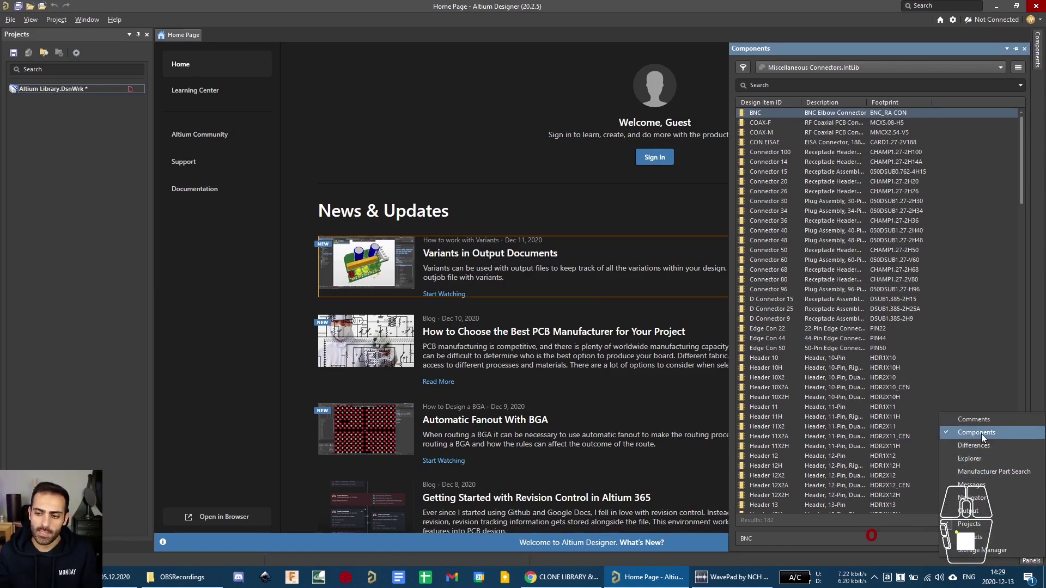
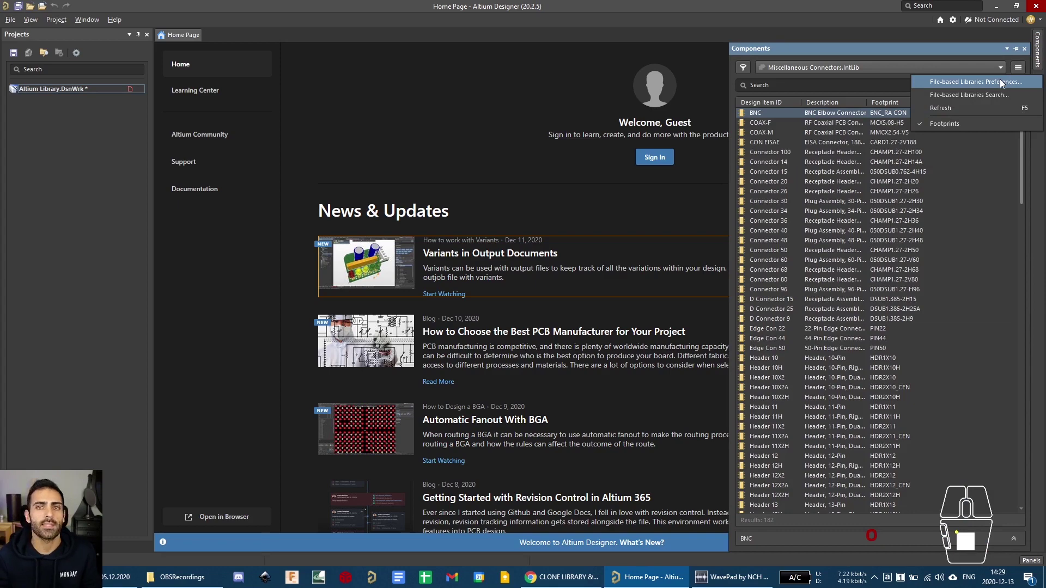
Install Celestial Altium Library - altium_library.DbLib from C:\altium-library as a file-based library.
left_click(1003, 81)
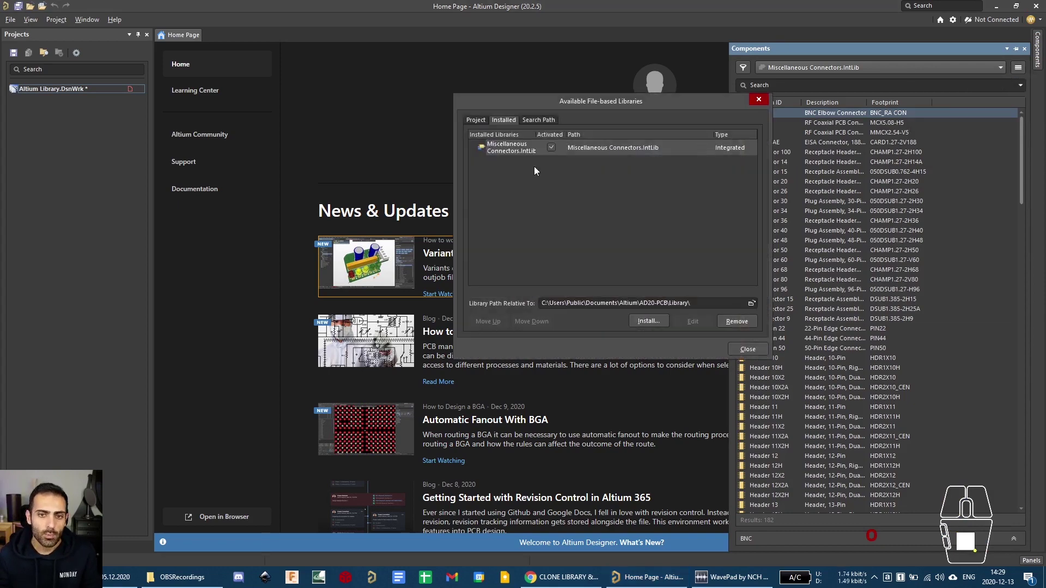
left_click(586, 236)
left_click(664, 323)
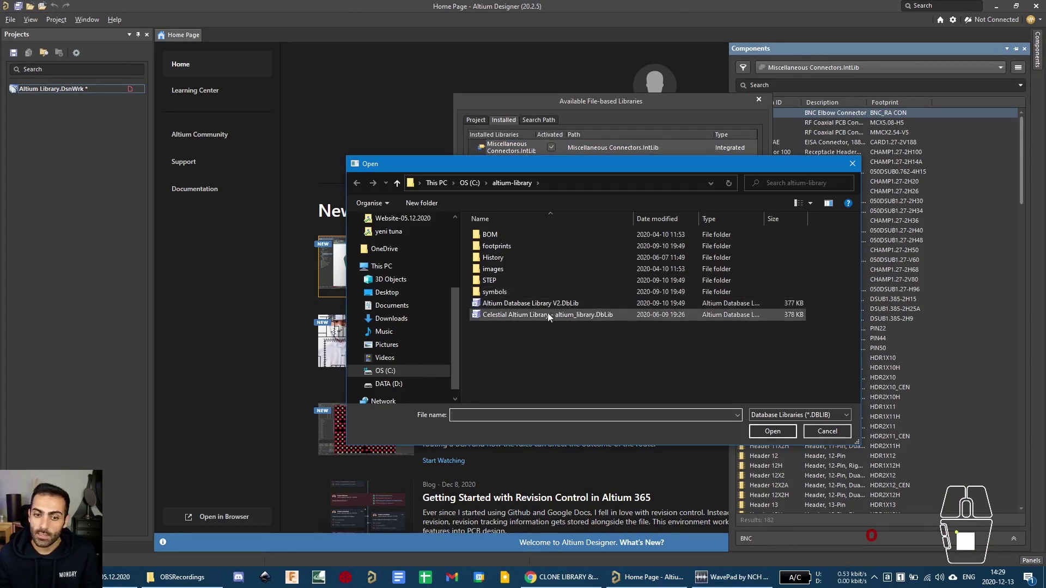
left_click(474, 184)
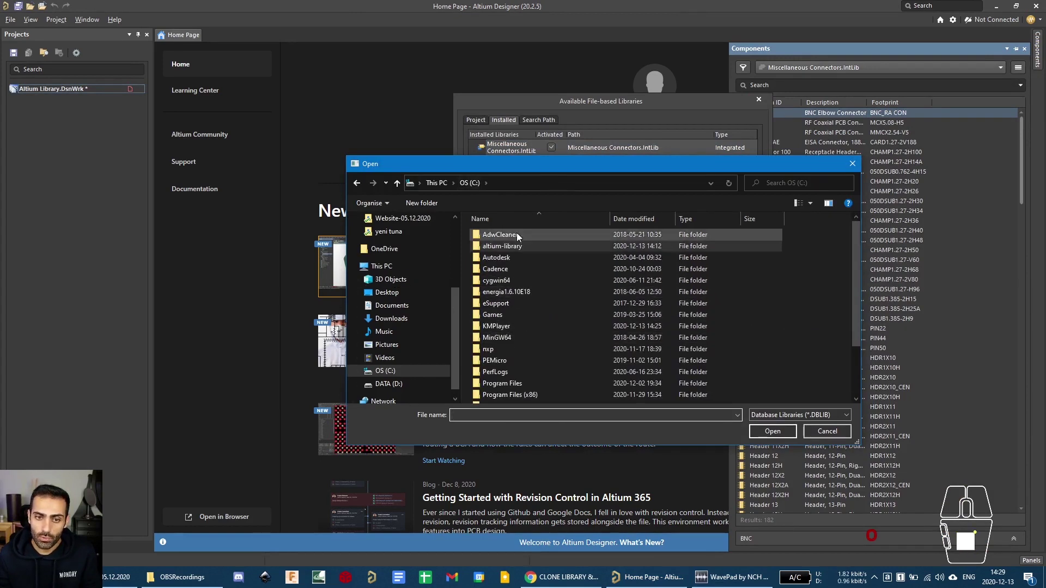
double_click(510, 252)
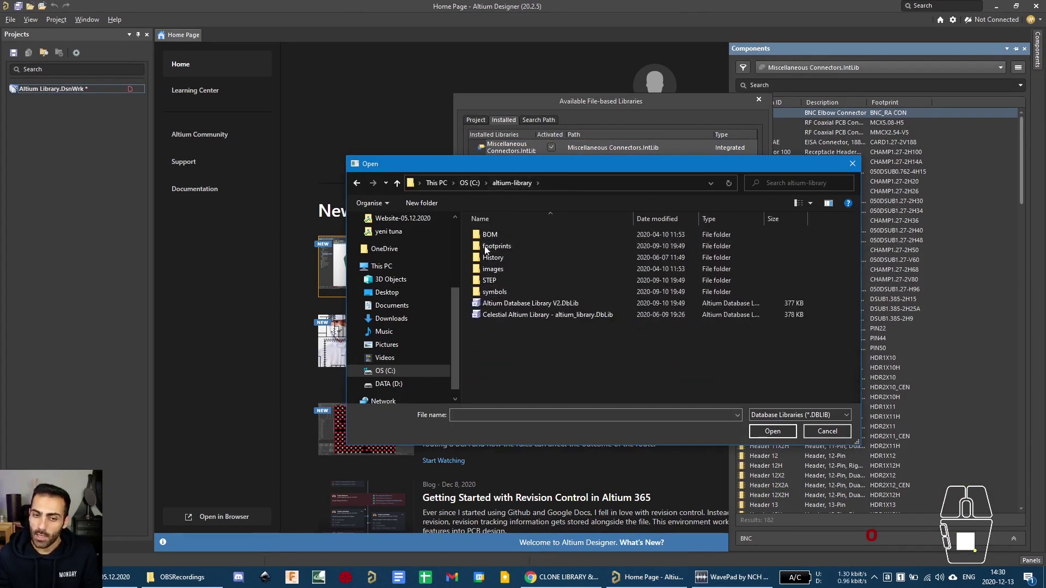
left_click(510, 315)
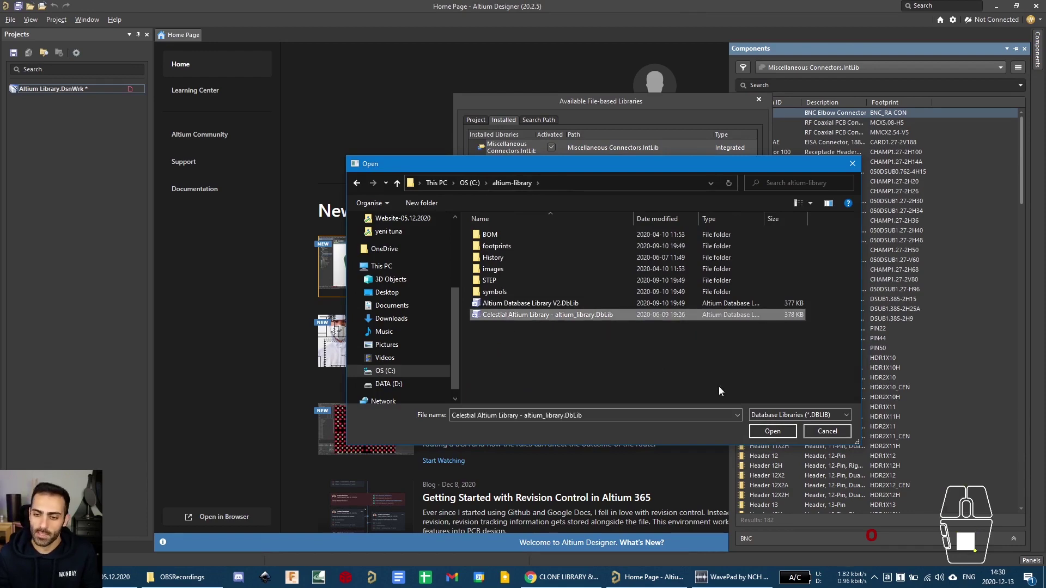
left_click(776, 432)
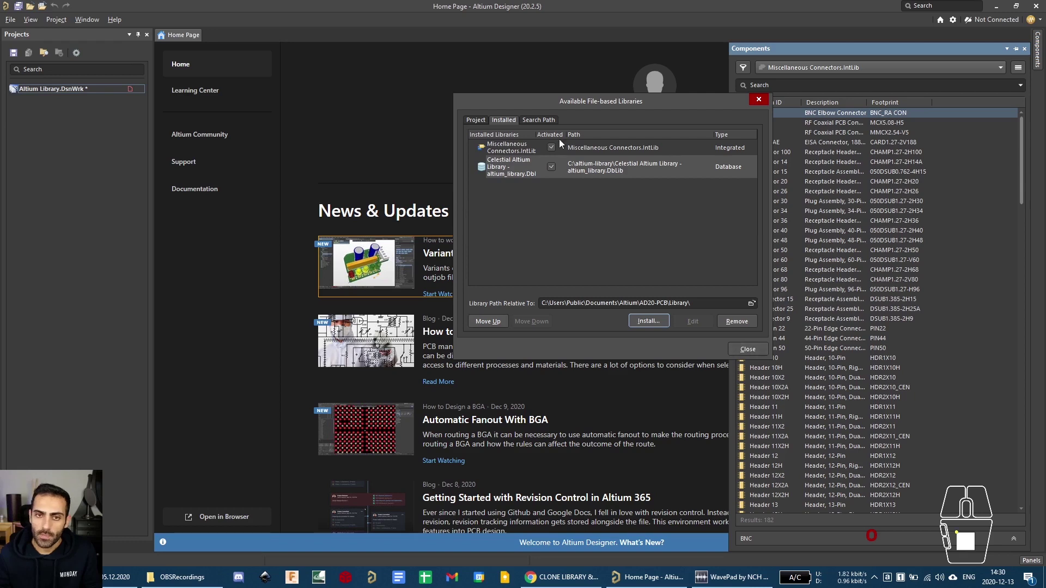
Check the Project and Installed library lists, then close the library preferences.
left_click(487, 124)
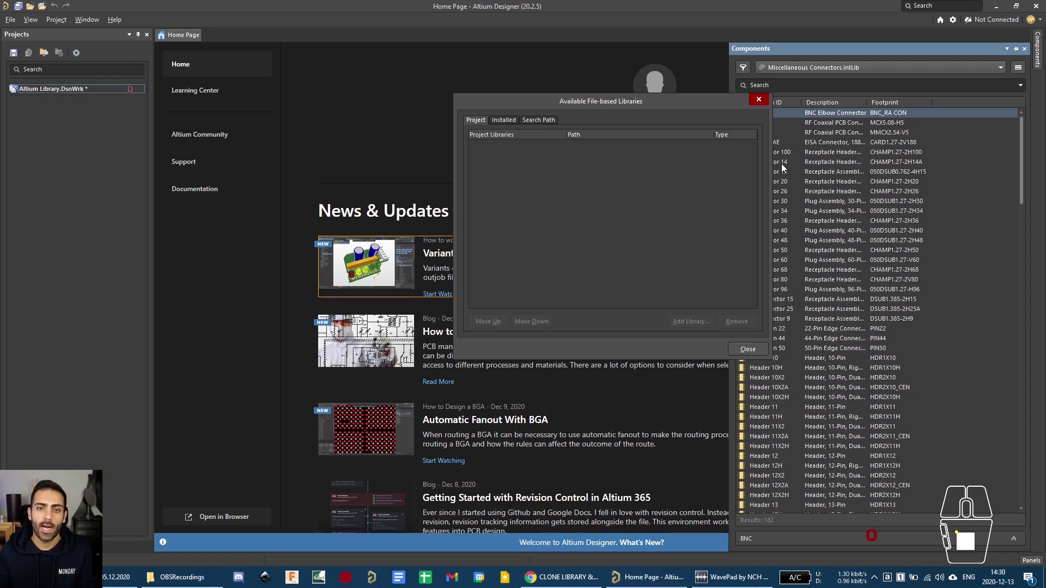
left_click(517, 121)
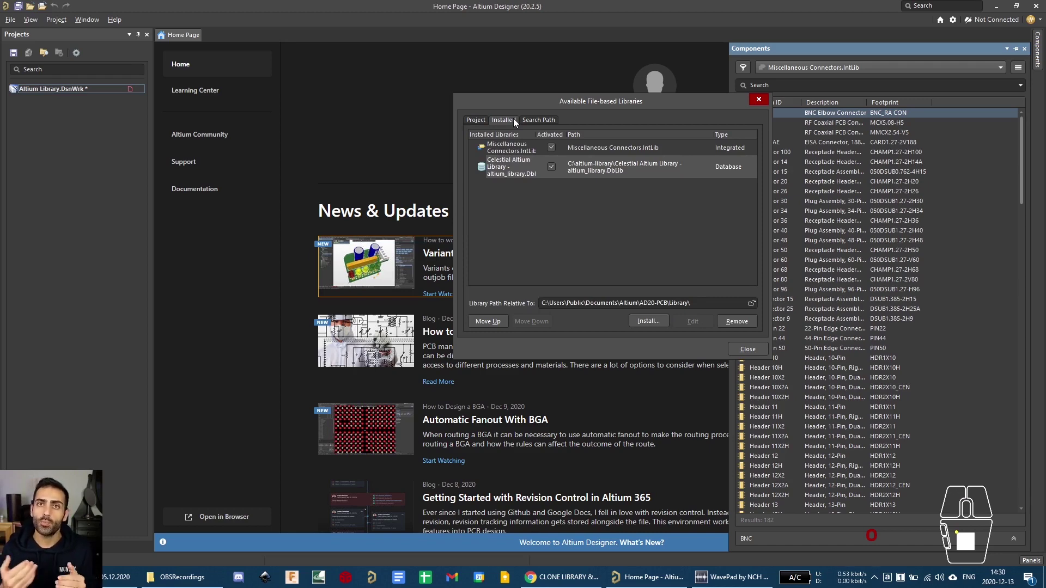
left_click(753, 349)
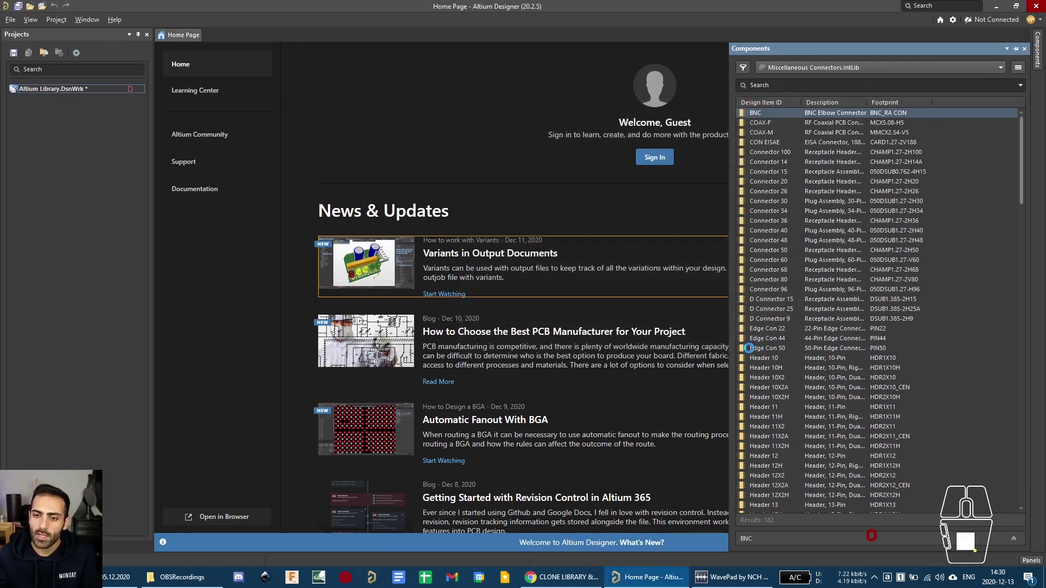
Switch the Components panel to the Celestial Capacitors - Ceramic - 1206 library and scroll its parts.
left_click(804, 67)
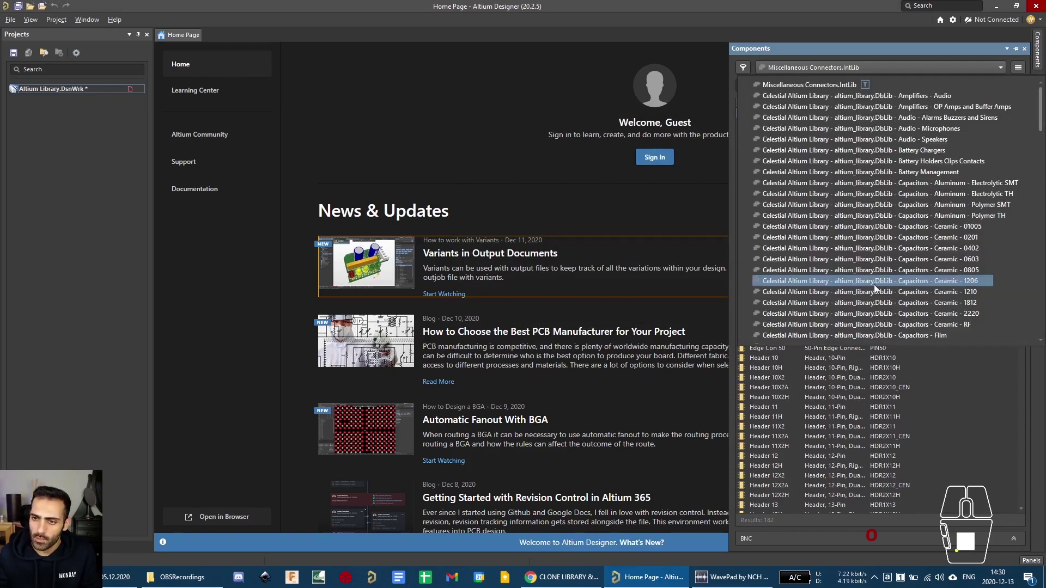
middle_click(859, 159)
scroll("down", 3)
middle_click(868, 194)
scroll("up", 3)
left_click(870, 198)
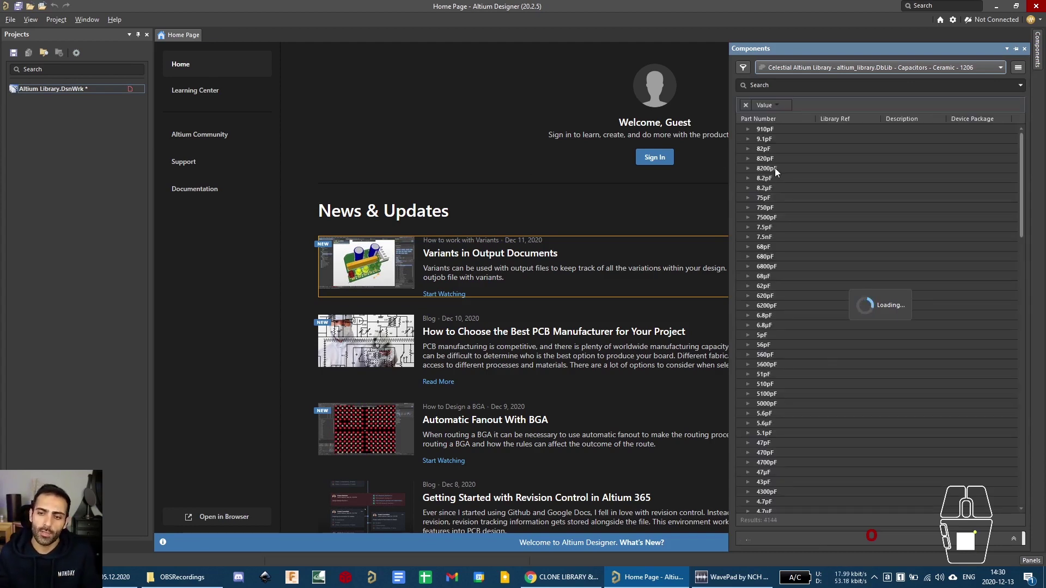
middle_click(780, 179)
scroll("down", 3)
middle_click(772, 150)
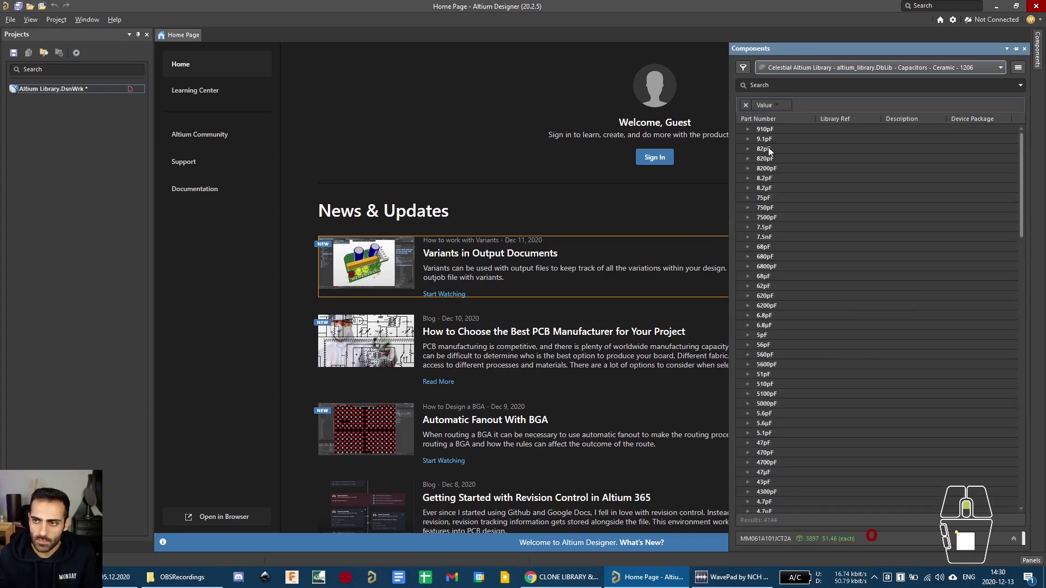
Remove the Value grouping and disable columns grouping in the capacitor list.
left_click(751, 109)
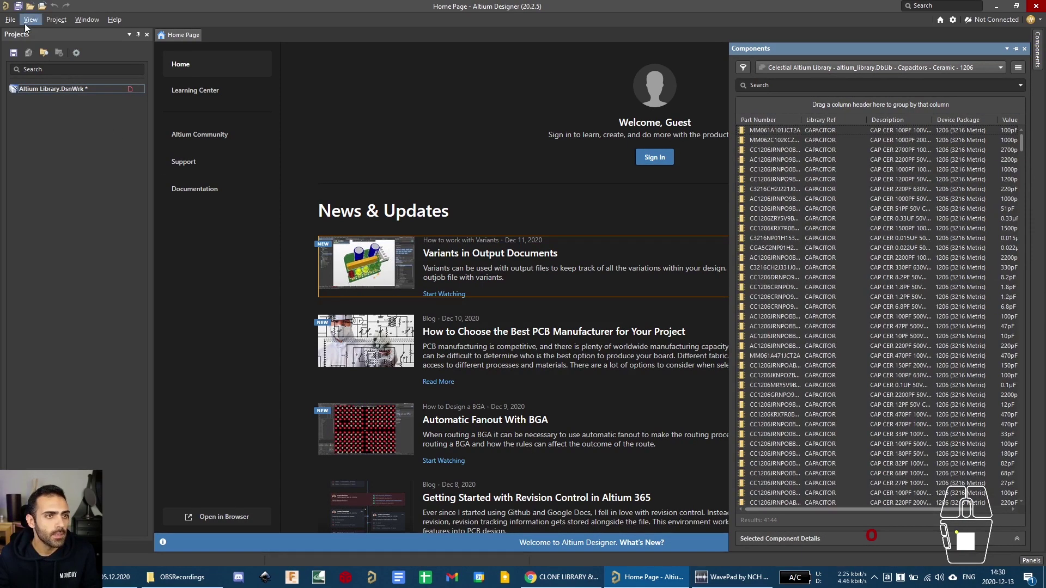
right_click(925, 107)
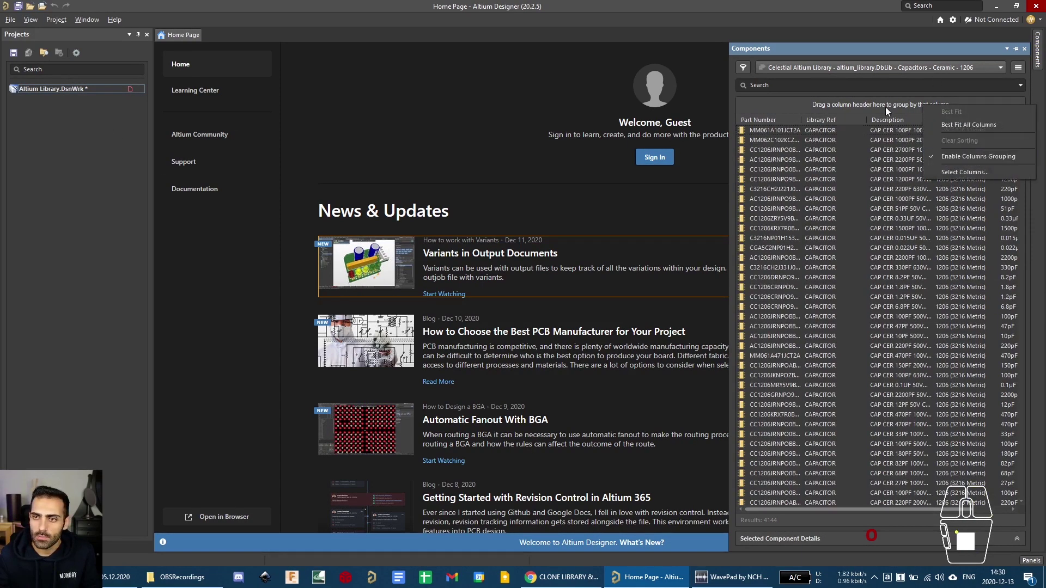
left_click(887, 108)
right_click(886, 108)
left_click(925, 166)
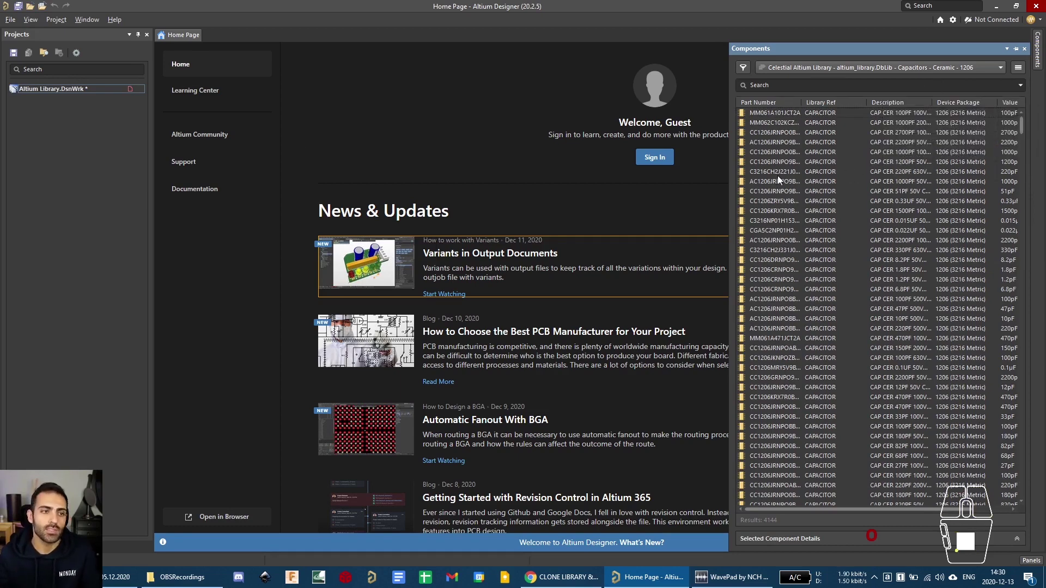
Close the Components panel and start a new schematic from the File menu.
left_click(61, 23)
left_click(33, 185)
left_click(13, 14)
left_click(56, 293)
left_click(12, 21)
left_click(25, 34)
left_click(137, 52)
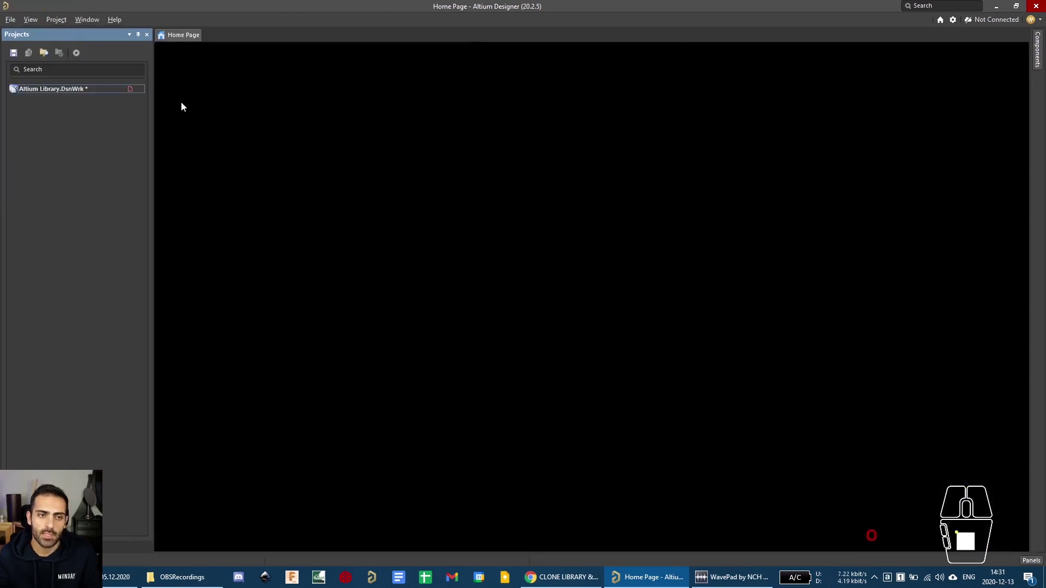
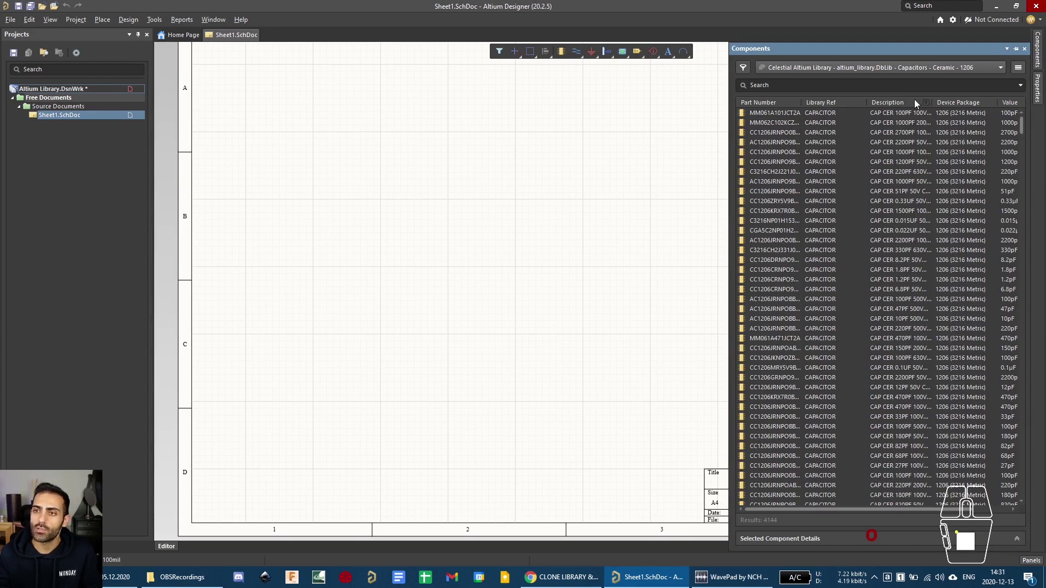
Check the column options on the reopened ceramic 1206 capacitor list without changing them.
right_click(852, 100)
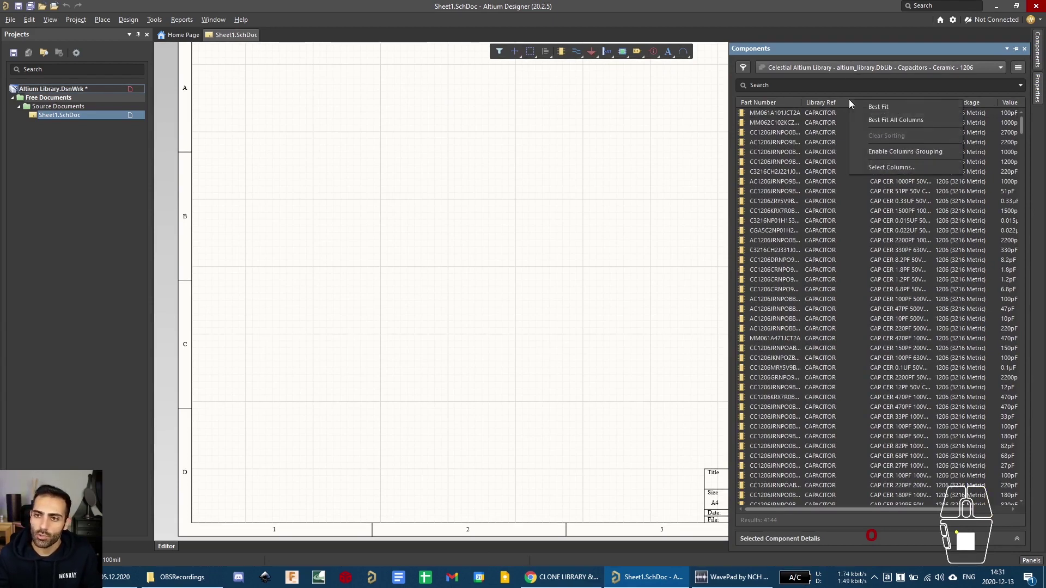
left_click(891, 167)
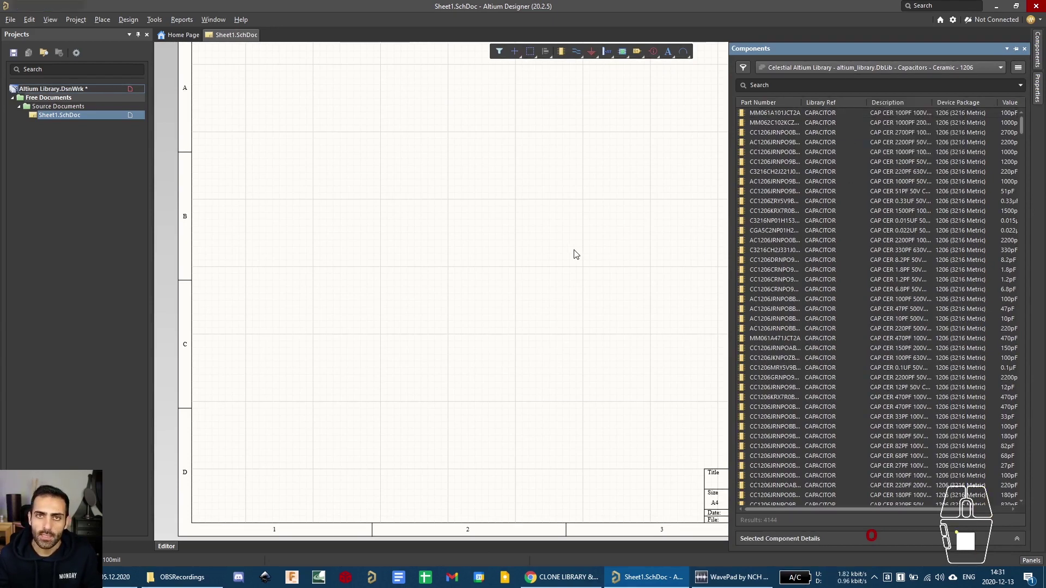
left_click(688, 110)
right_click(845, 103)
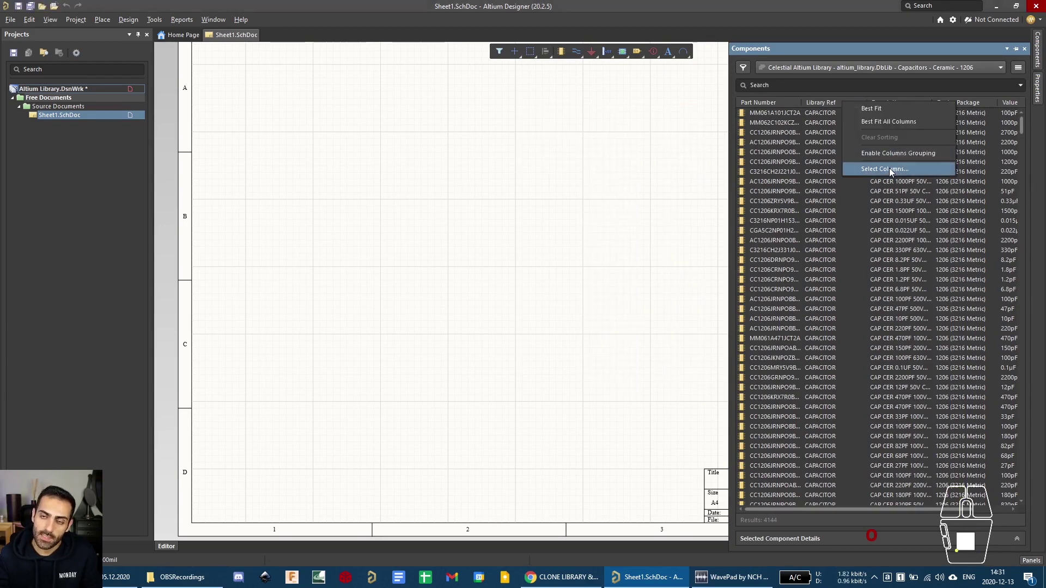
left_click(892, 170)
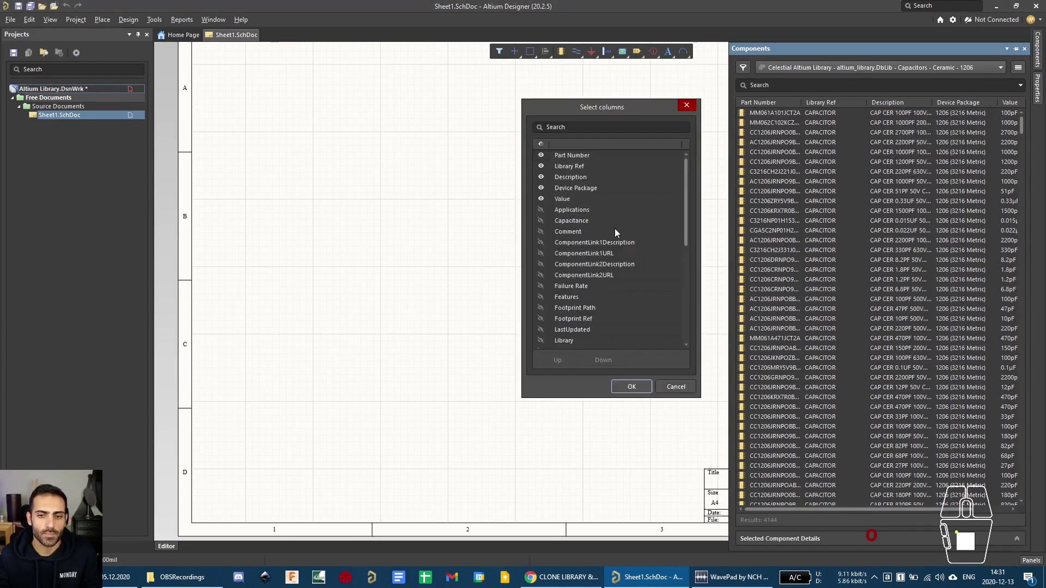
scroll("down", 3)
scroll("up", 3)
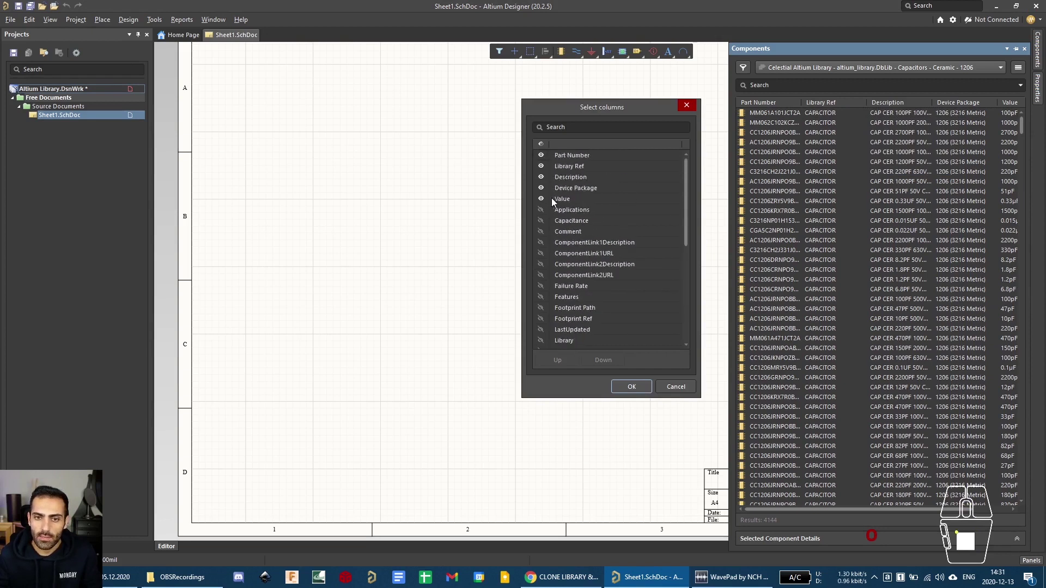
left_click(548, 200)
left_click(546, 186)
left_click(546, 187)
left_click(543, 198)
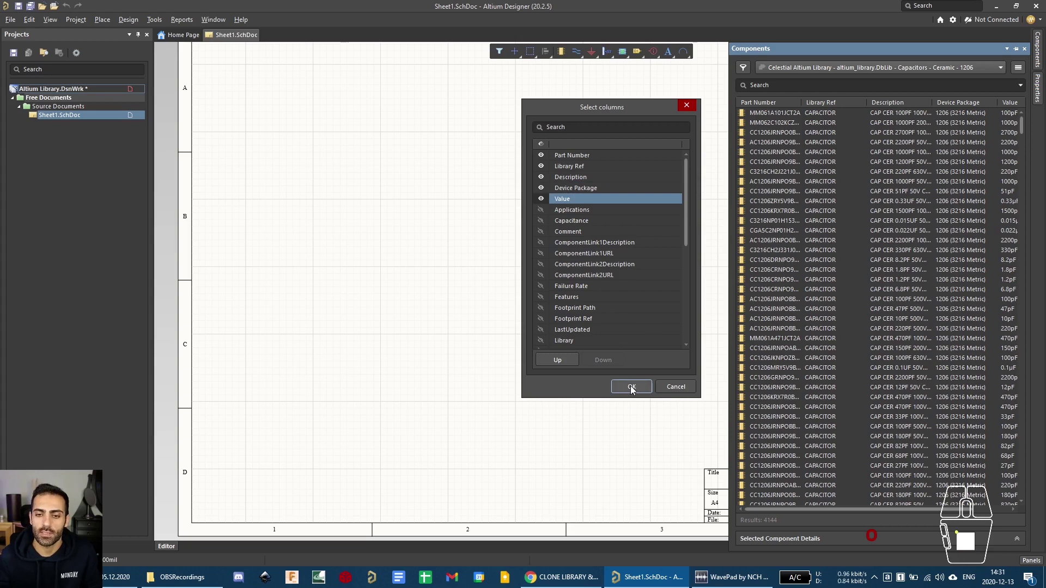
left_click(634, 389)
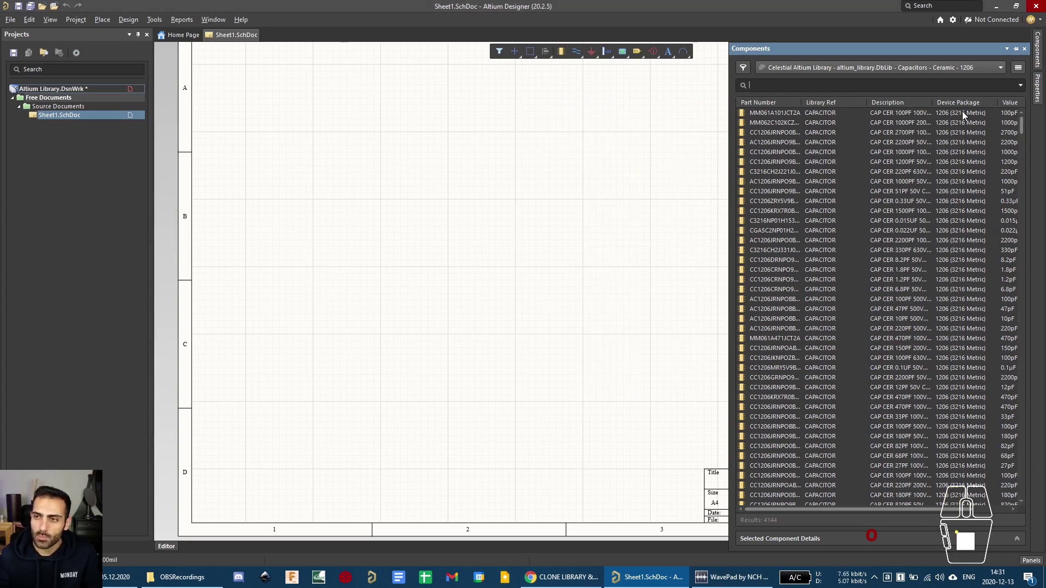
Enable columns grouping, drag Value into the grouping bar and scroll the grouped capacitor list.
right_click(965, 102)
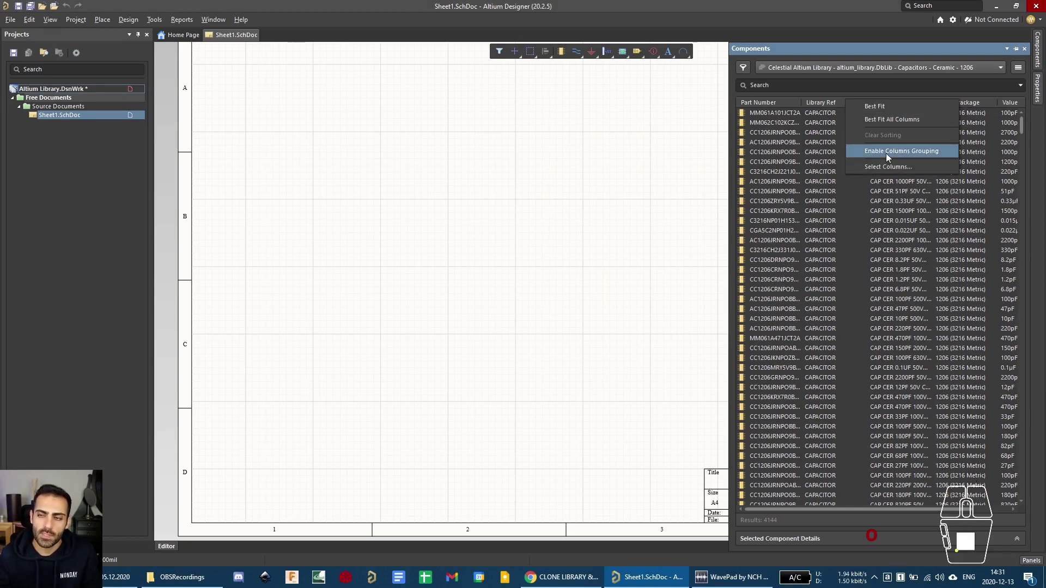
left_click(889, 156)
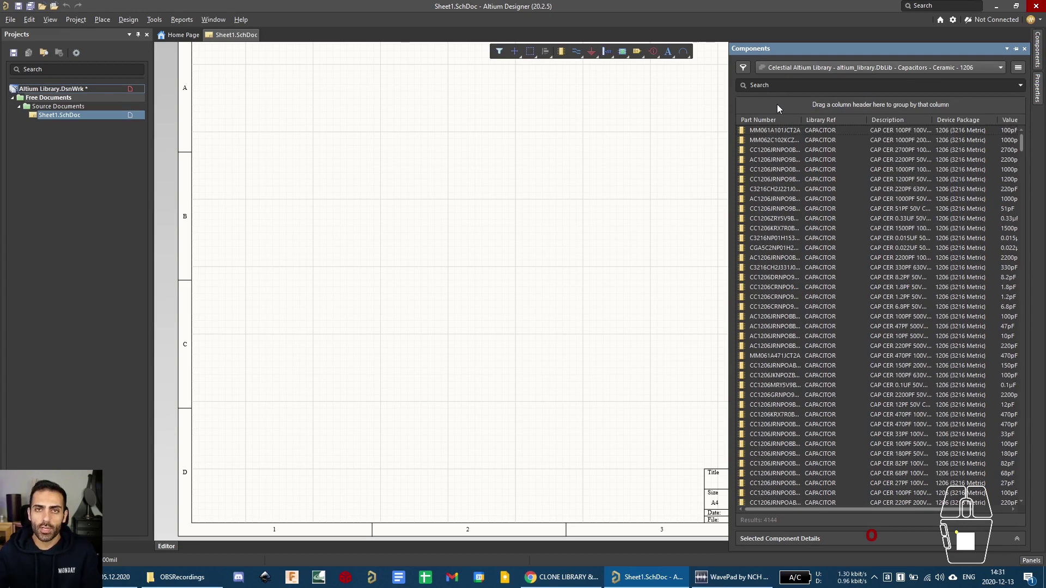
left_click_drag(1012, 120, 823, 108)
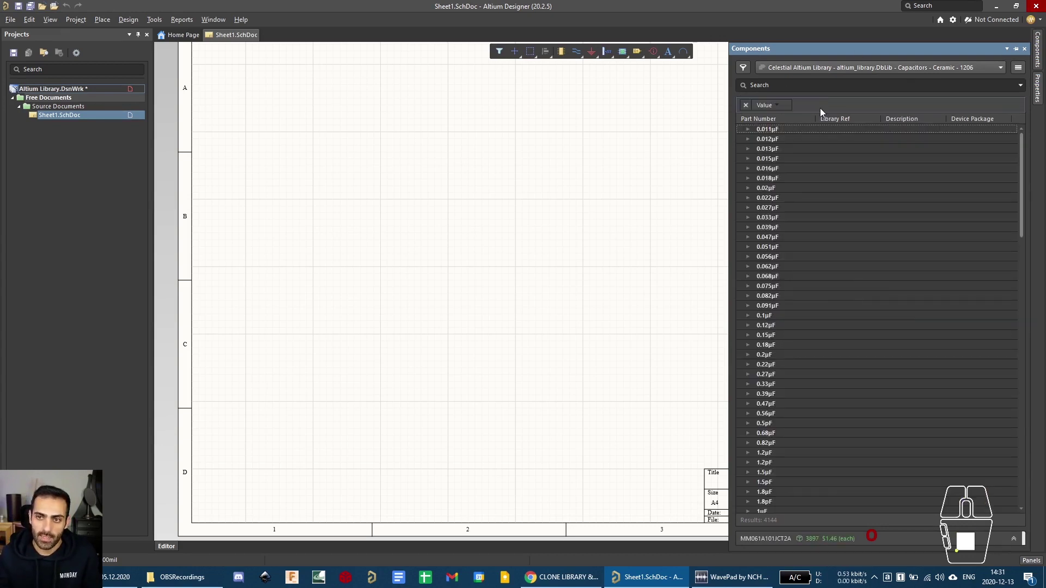
scroll("up", 3)
scroll("down", 3)
scroll("up", 3)
scroll("down", 3)
scroll("down", 3)
scroll("up", 3)
middle_click(826, 234)
middle_click(825, 233)
left_click(878, 71)
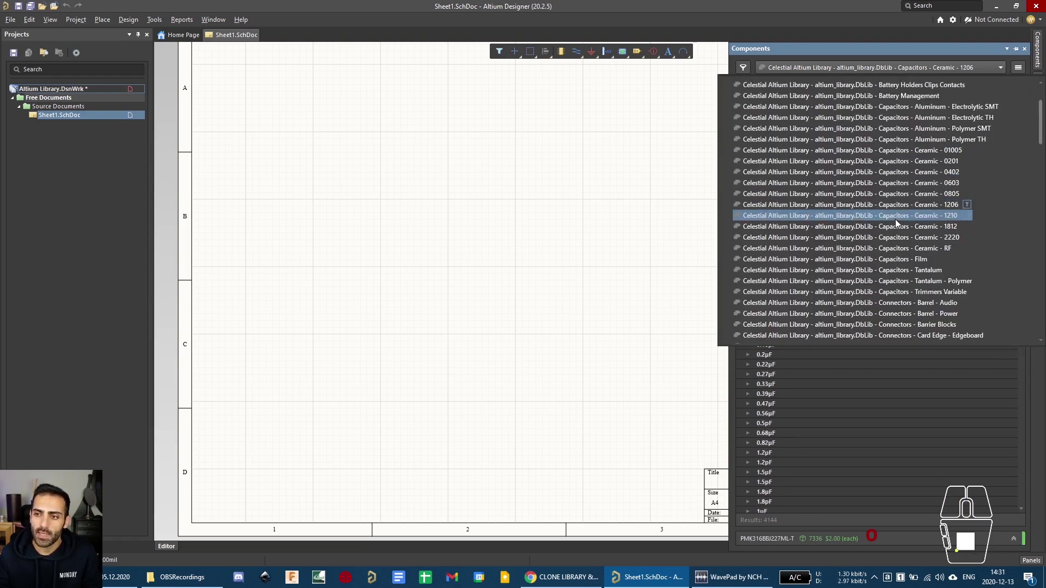
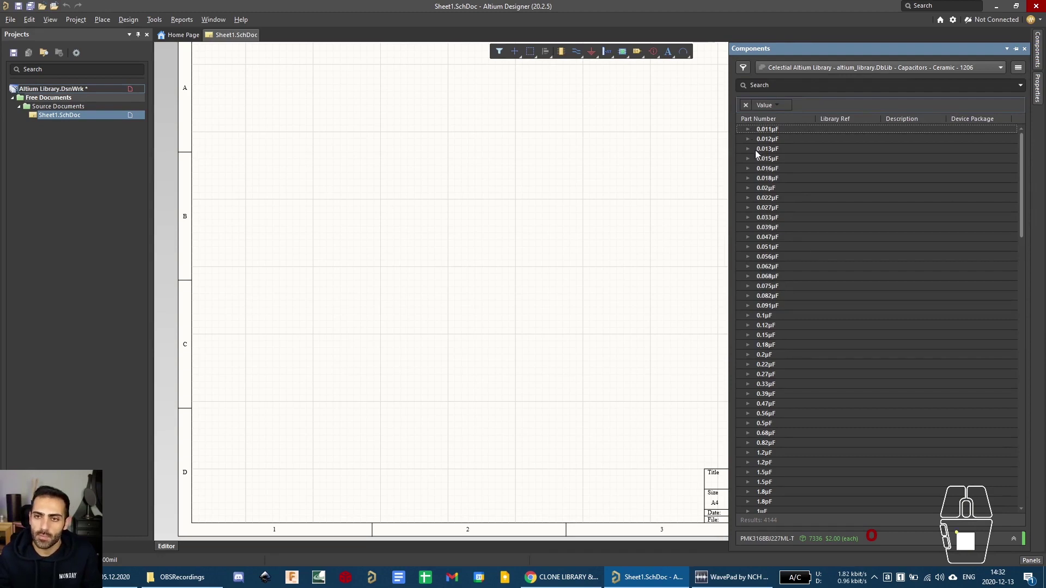
Expand the 0.011pF and 0.015pF value groups and select capacitor C1206C153JAGACAUTO.
left_click(750, 132)
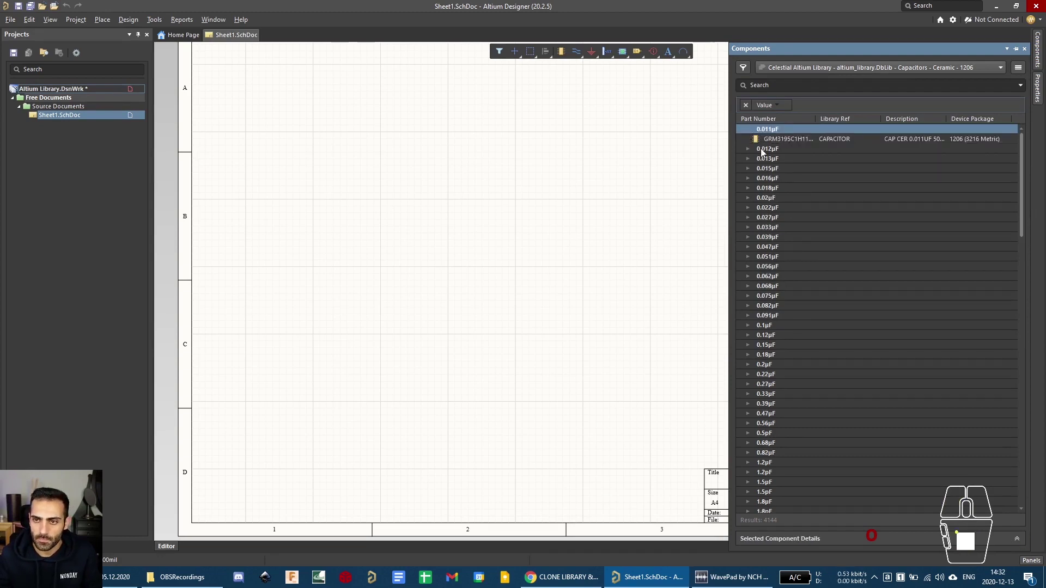
left_click(752, 167)
scroll("down", 3)
scroll("up", 3)
scroll("up", 3)
scroll("down", 3)
scroll("down", 3)
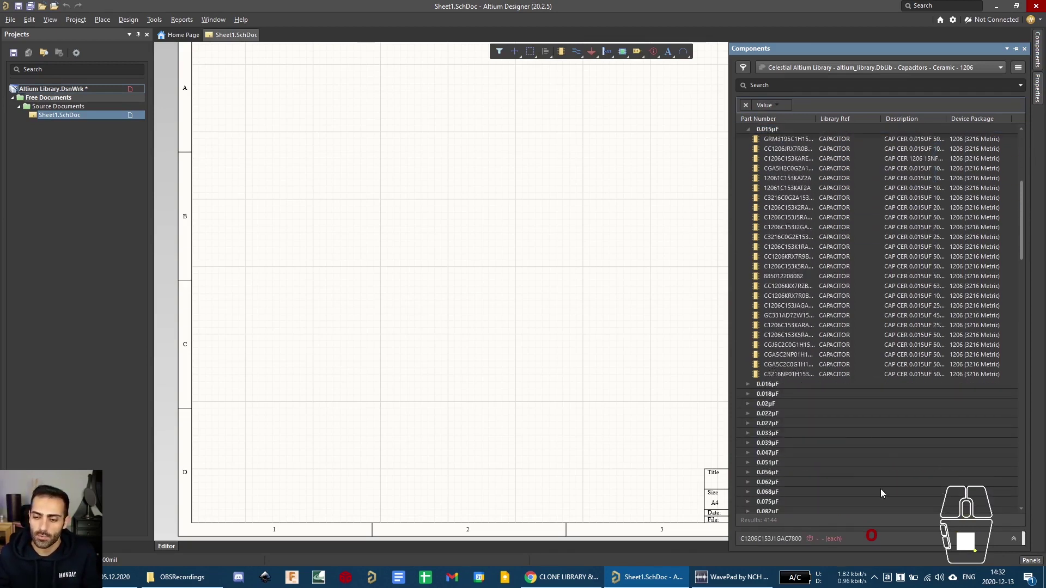
left_click(841, 306)
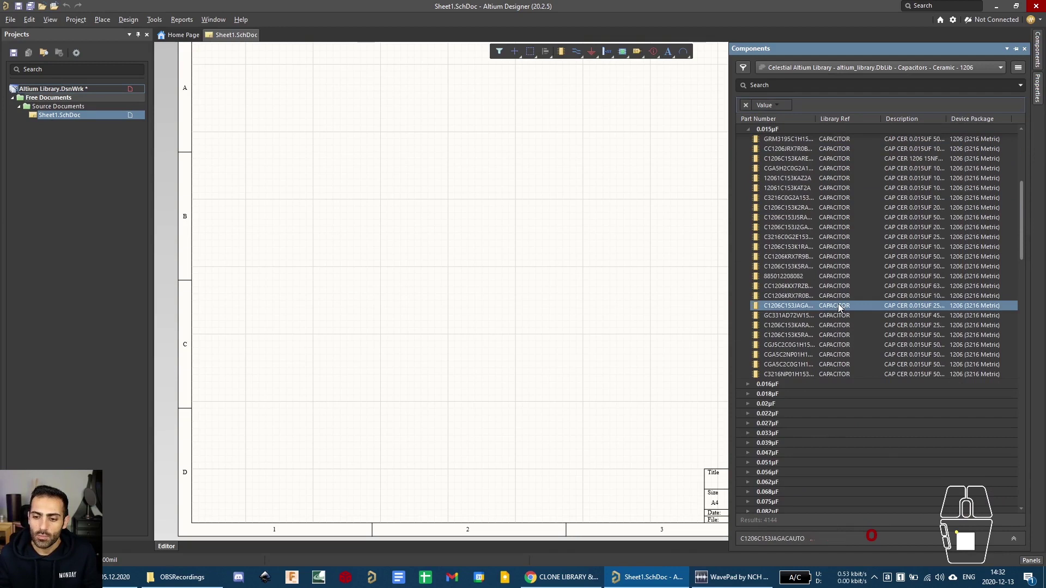
scroll("down", 3)
scroll("up", 3)
Show the capacitor's full details and rotate its 3D footprint model to inspect it.
left_click(785, 538)
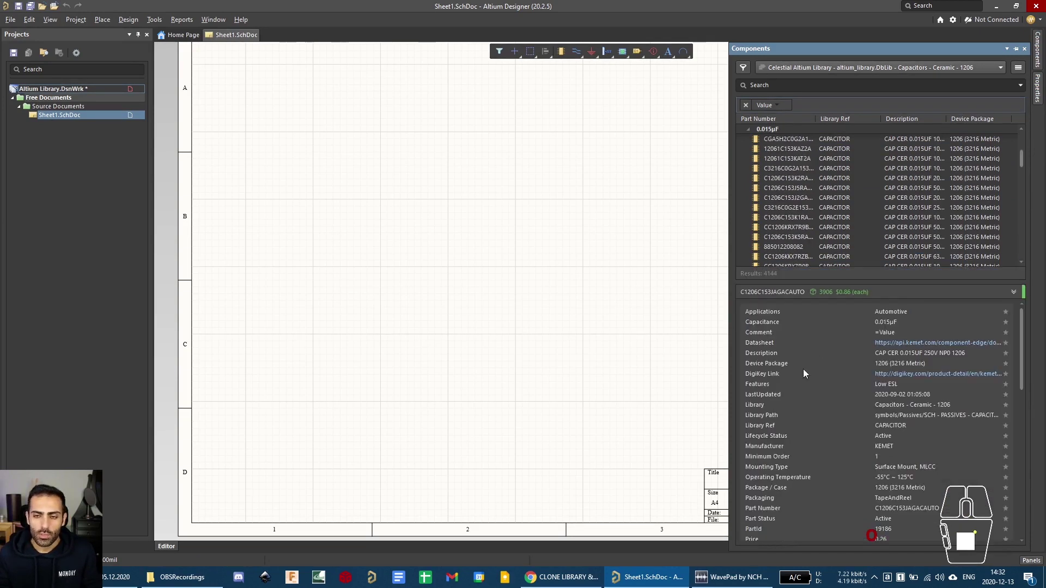
middle_click(874, 365)
scroll("down", 3)
middle_click(873, 365)
scroll("down", 3)
left_click_drag(1025, 450, 1028, 505)
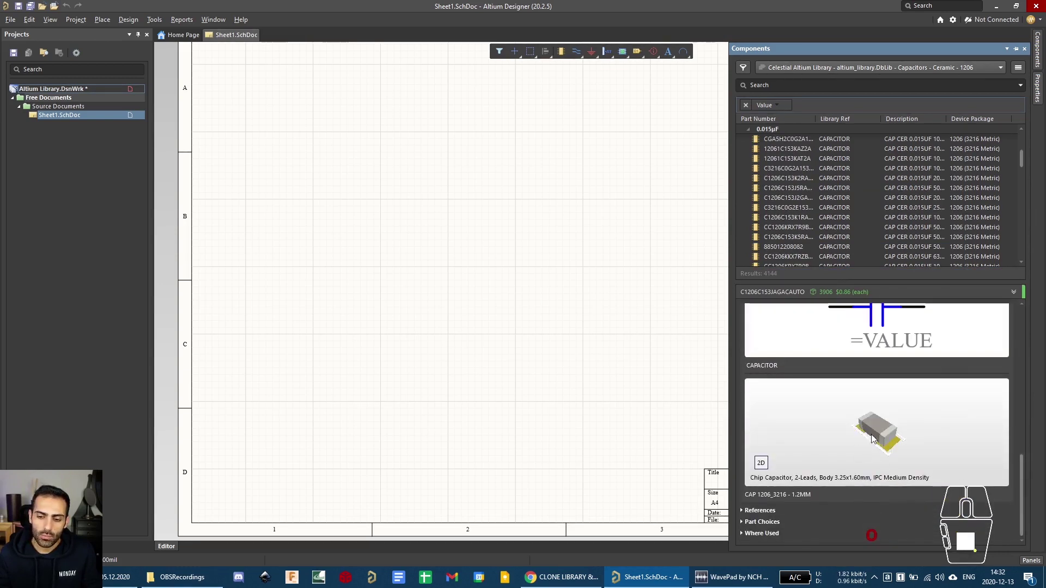
left_click_drag(877, 442, 884, 455)
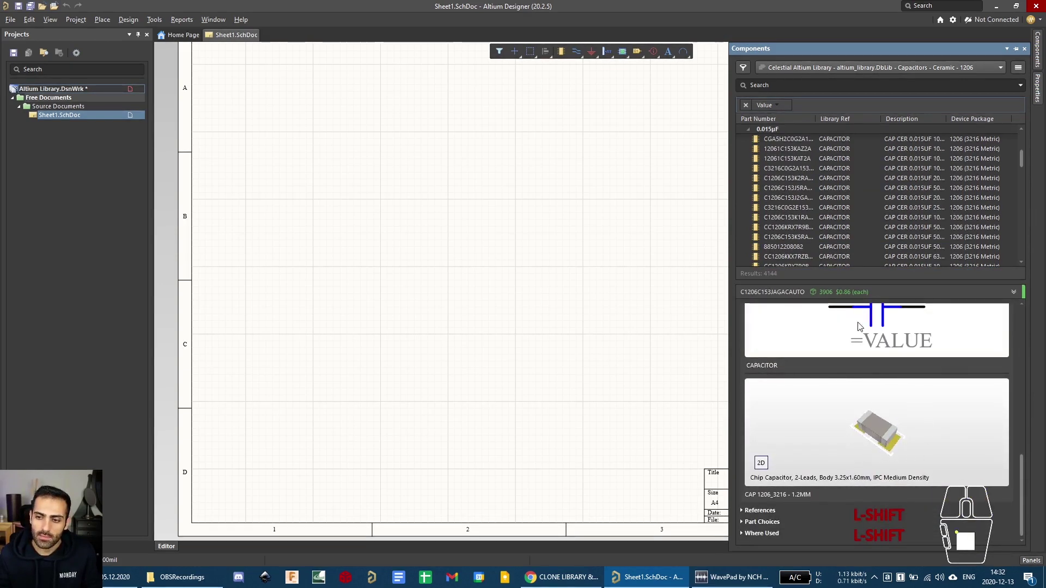
left_click_drag(1024, 523, 1012, 371)
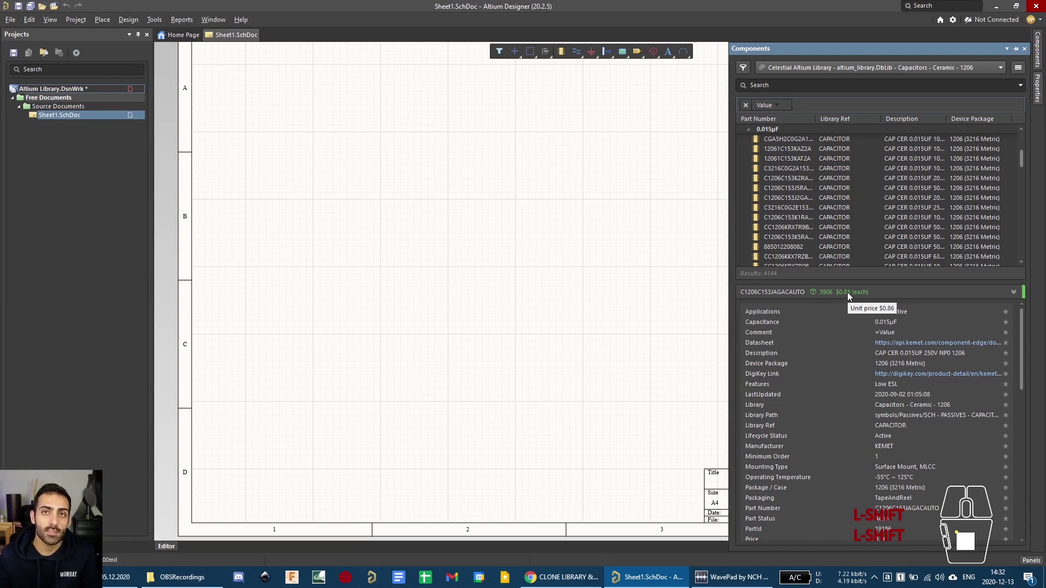
Select TDK capacitor C3216C0G2A153J115AA from the 0.015pF group for placement on the sheet.
left_click(820, 166)
left_click(804, 171)
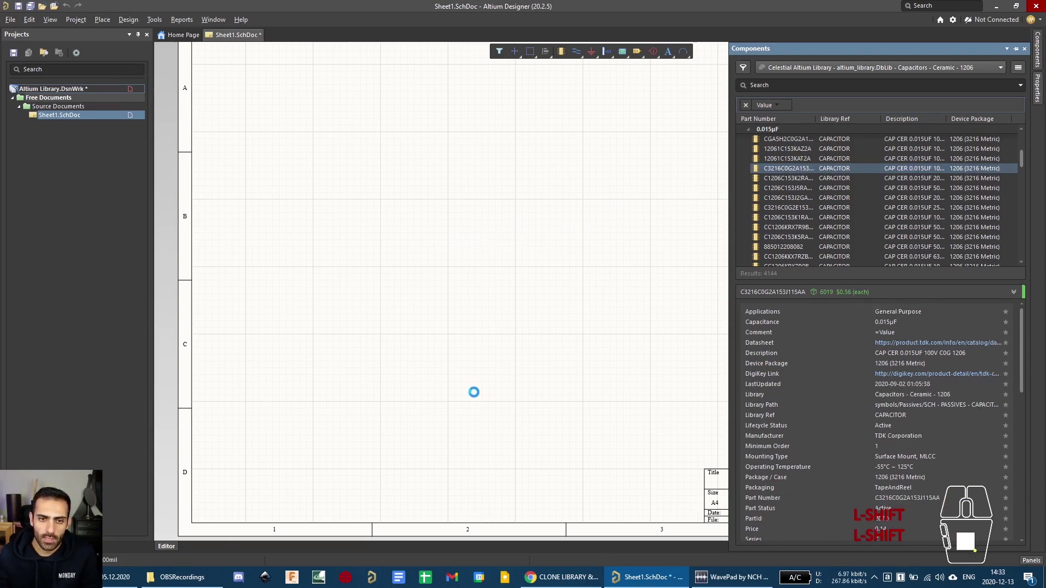